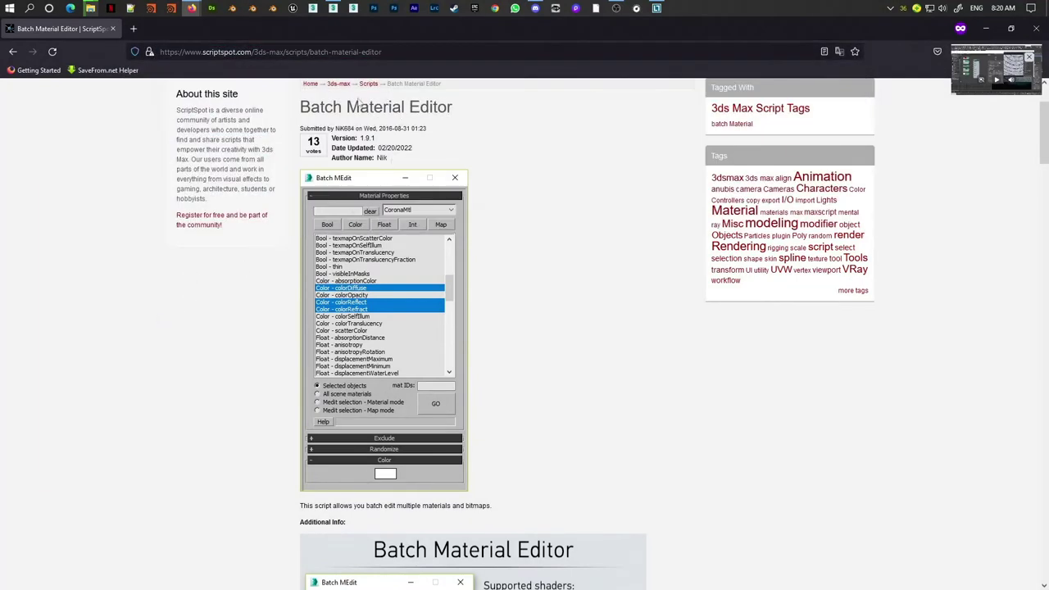
# Step: Run the BatchMat script from the X command search ('bat') to open Batch MEdit with Float properties listed
pyautogui.scroll(-3)
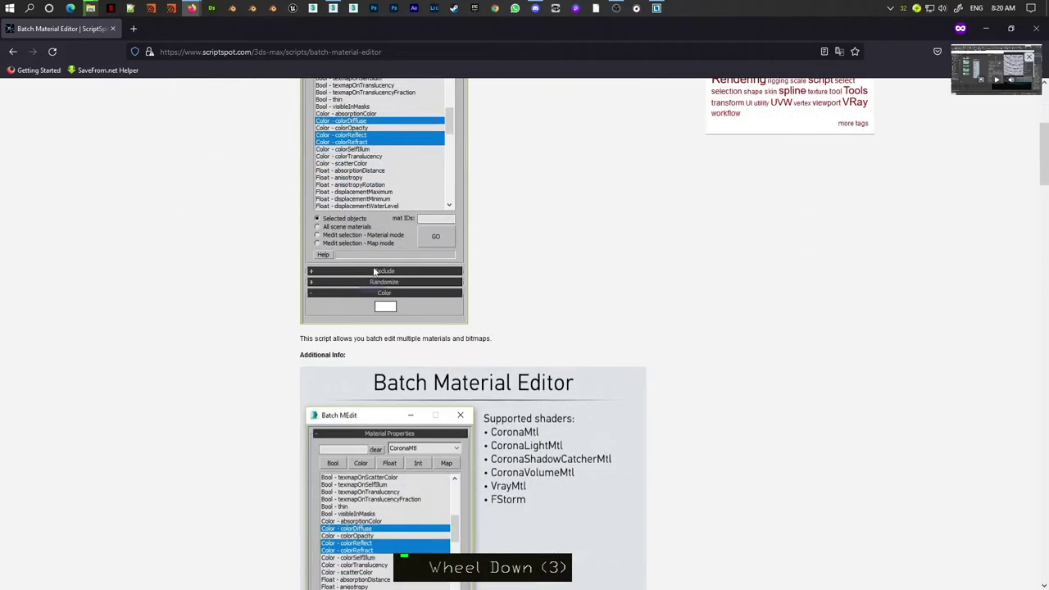
pyautogui.scroll(-3)
pyautogui.scroll(-3)
pyautogui.scroll(-3)
pyautogui.scroll(-3)
pyautogui.scroll(3)
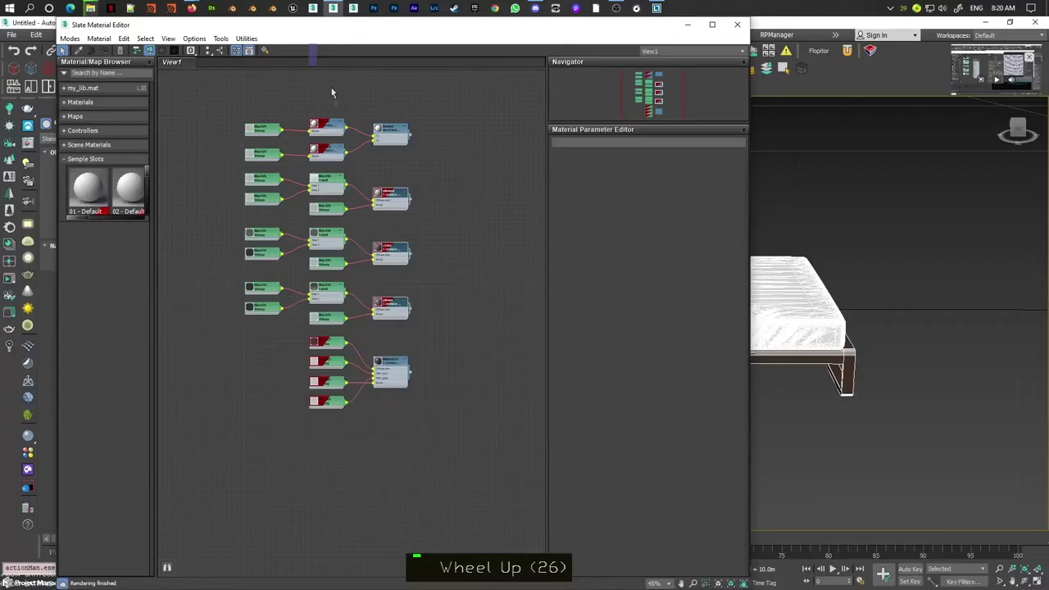
pyautogui.press('x')
pyautogui.press('b')
pyautogui.press('t')
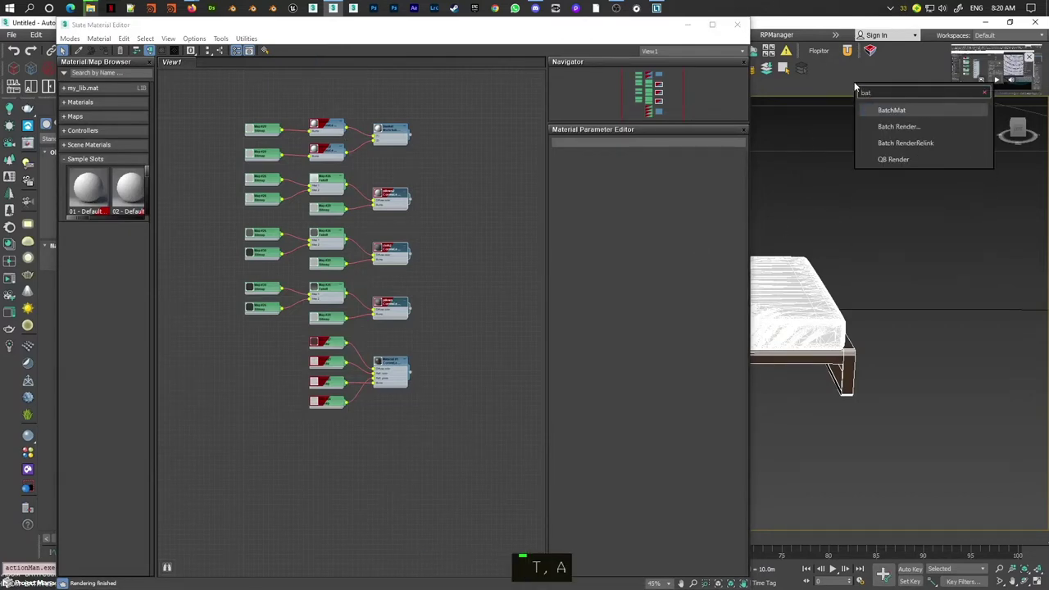
pyautogui.write('T, A')
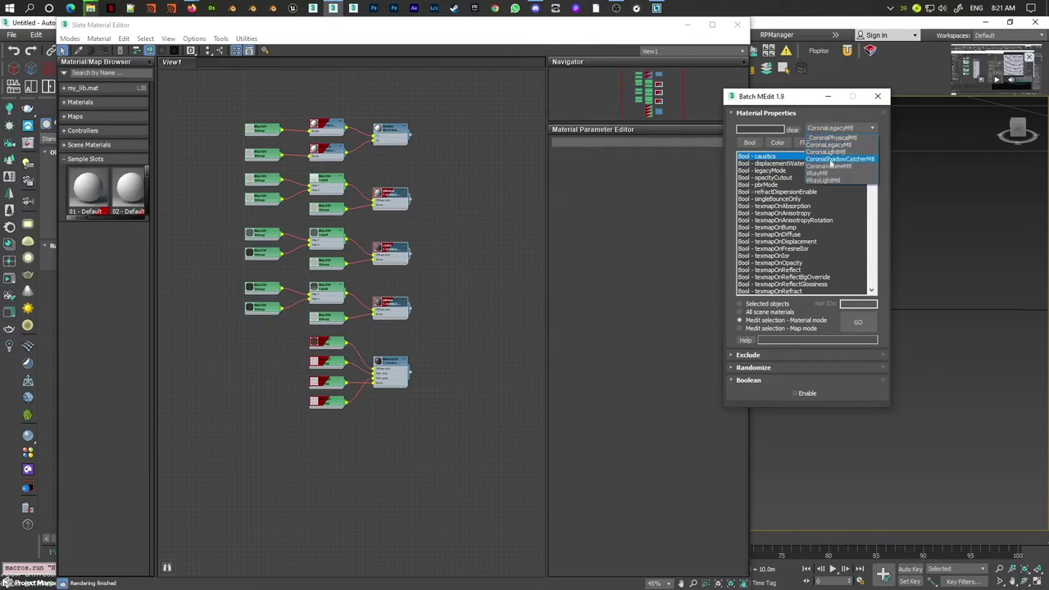
pyautogui.scroll(3)
# Step: Filter Batch MEdit to 'Float *' in Material mode and start a Corona interactive render of the bed
pyautogui.doubleClick(388, 228)
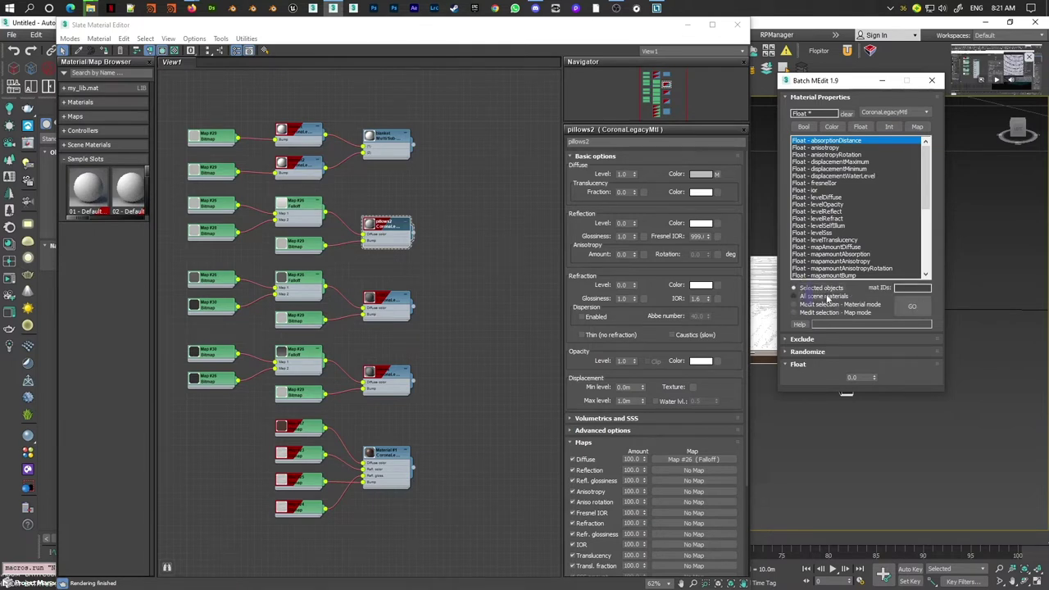
pyautogui.scroll(-3)
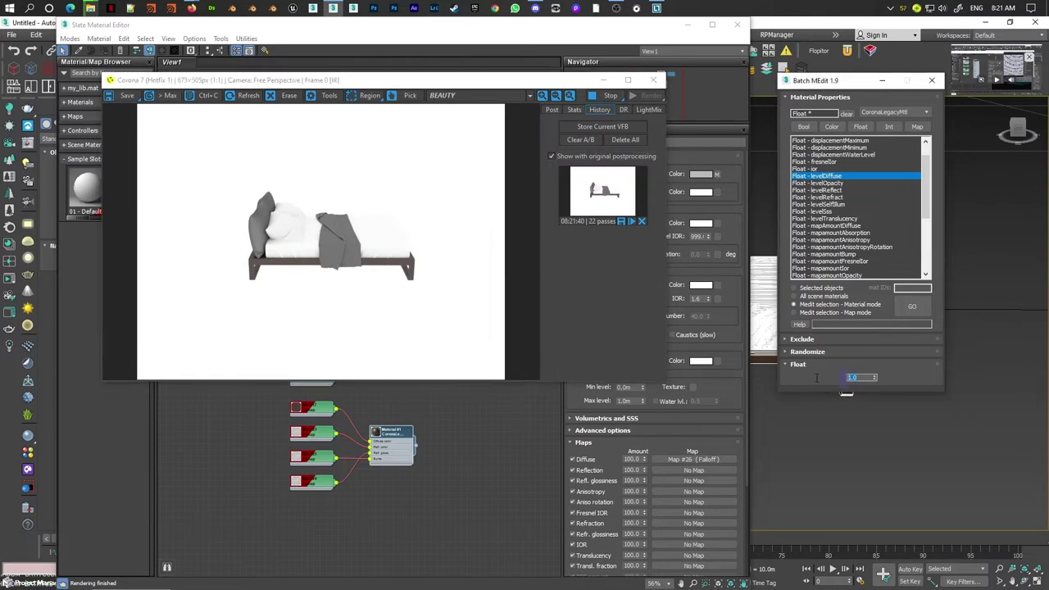
# Step: Set levelDiffuse to 0 on the six bed materials with GO, then restore it to 1
pyautogui.press('0')
pyautogui.press('Return')
pyautogui.press('0')
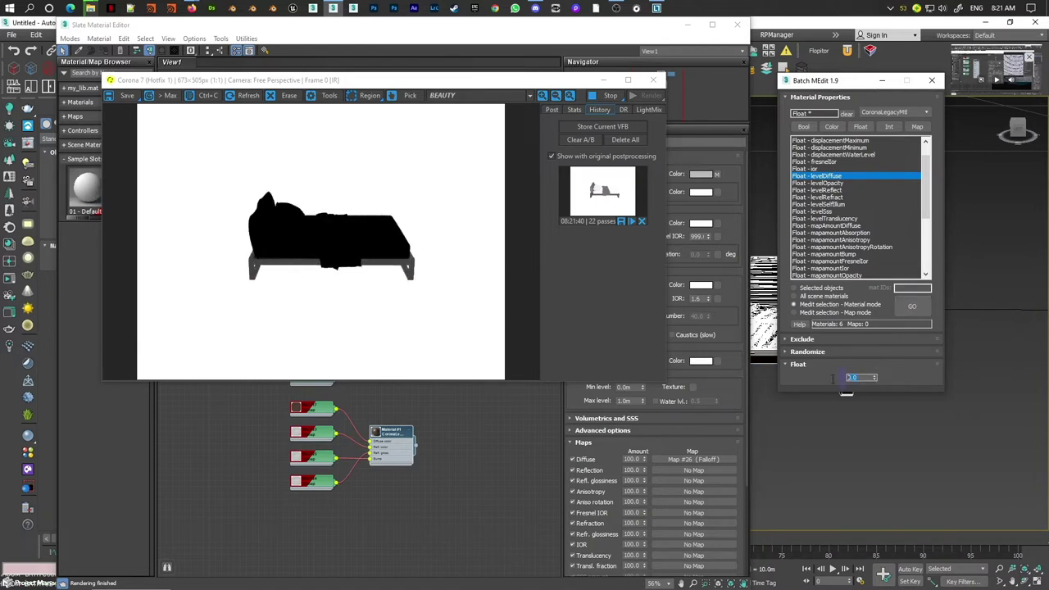
pyautogui.press('1')
pyautogui.press('Return')
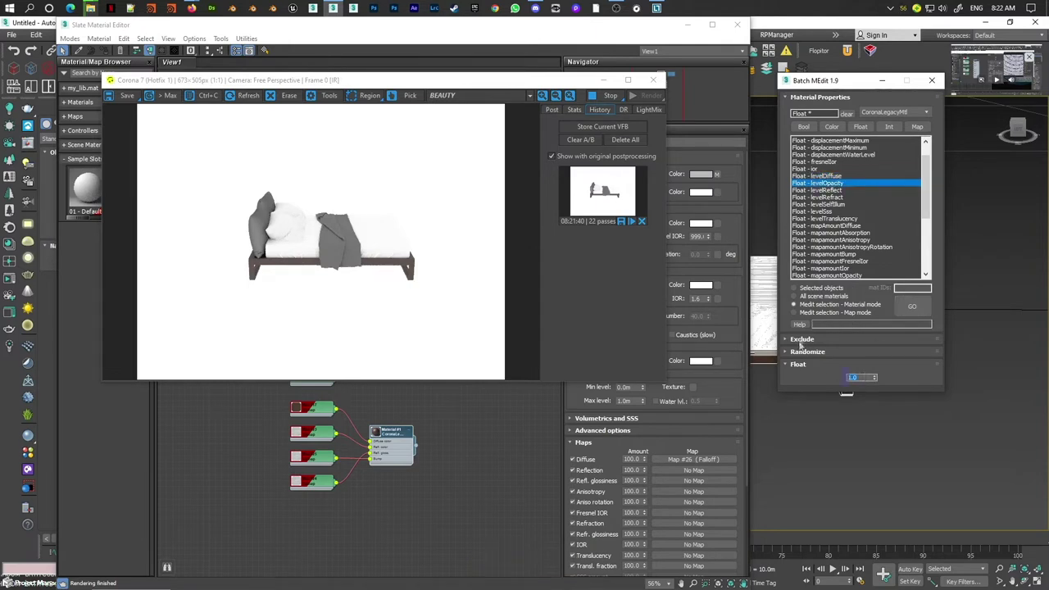
# Step: Set levelOpacity to 0.3 on the bed materials, then restore full opacity of 1
pyautogui.press('Return')
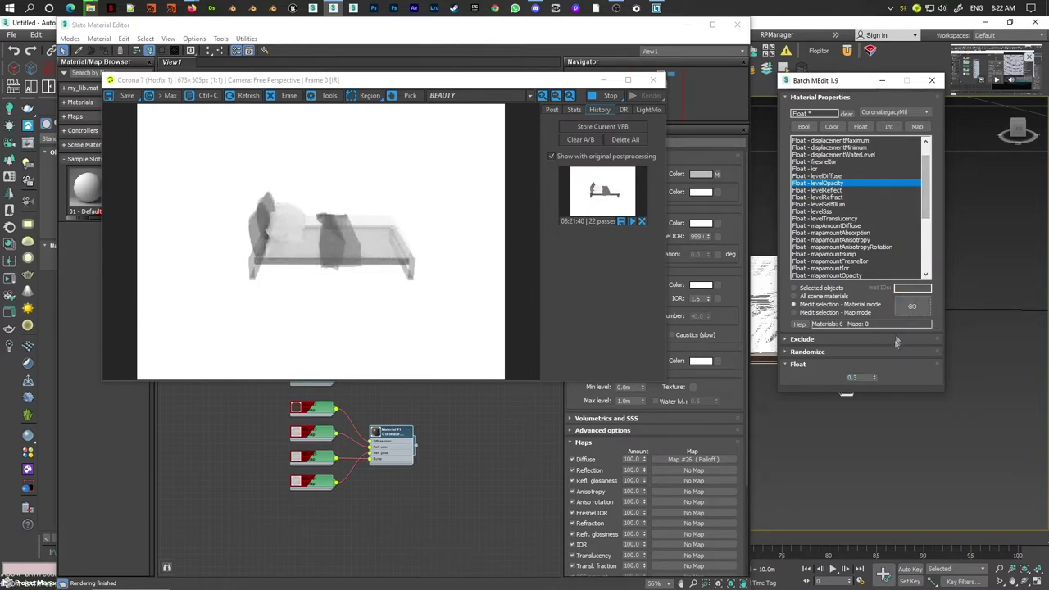
pyautogui.press('1')
pyautogui.press('Return')
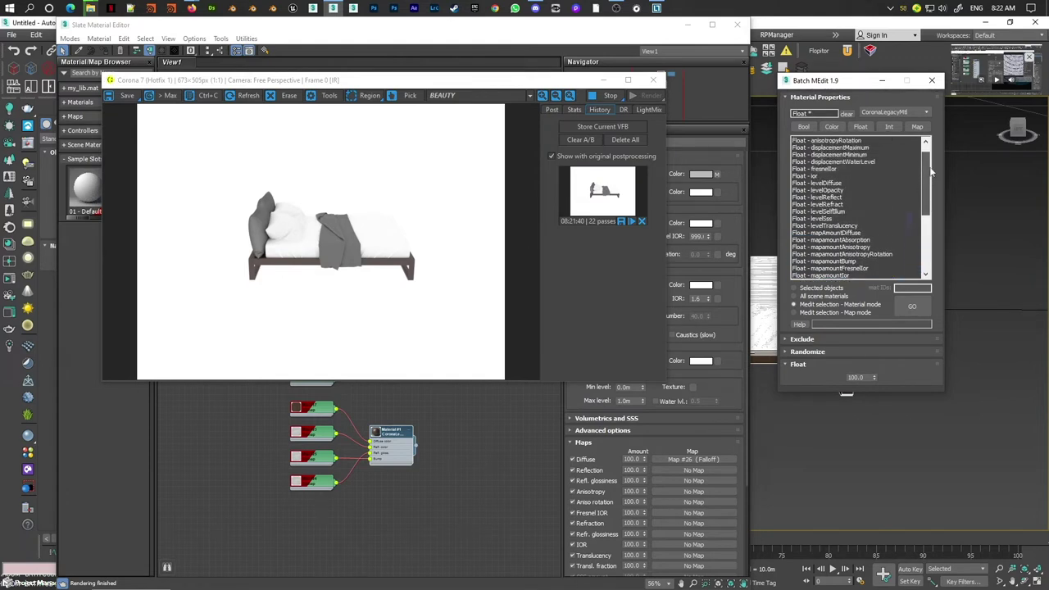
# Step: Test fresnelIor at 50 on the six bed materials, then set it to 1.52
pyautogui.press('2')
pyautogui.press('Return')
pyautogui.press('Return')
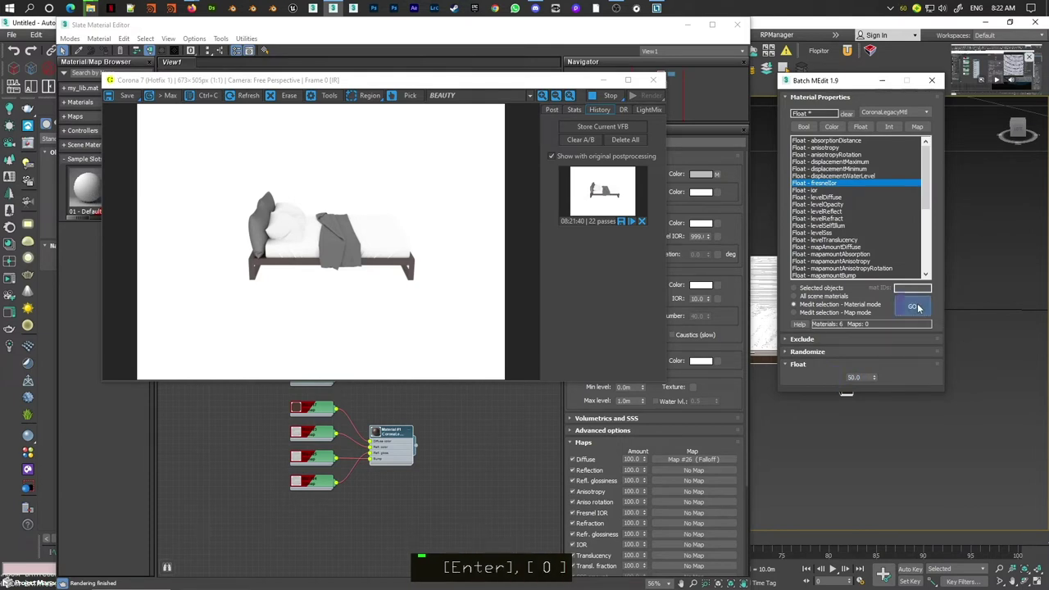
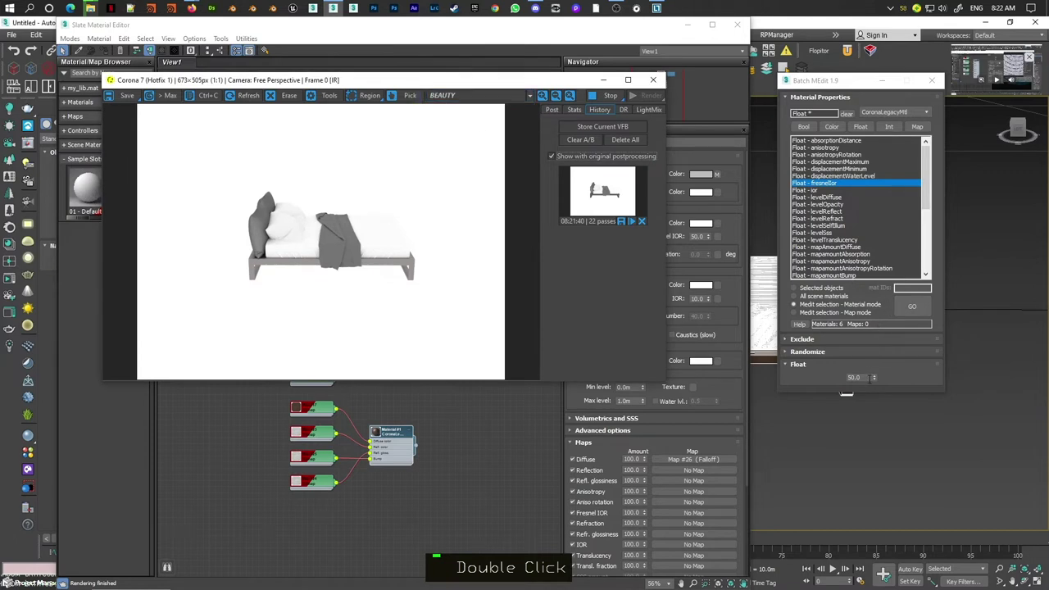
pyautogui.press('Return')
pyautogui.press('2')
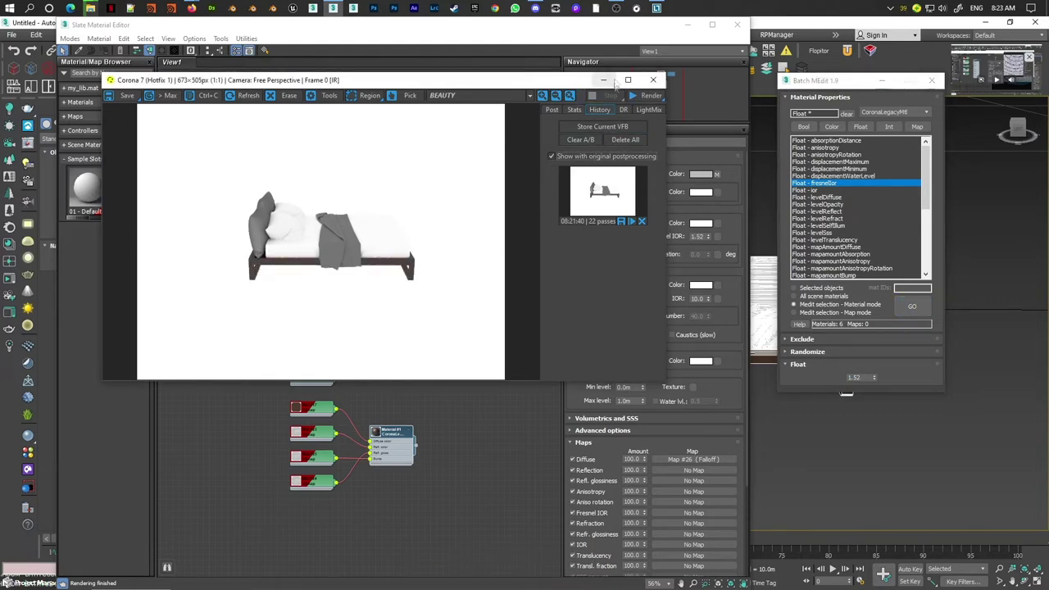
# Step: Close the Corona VFB, select the four wood Bitmap nodes and switch Batch MEdit to Map mode
pyautogui.scroll(-3)
pyautogui.middleClick(416, 273)
pyautogui.scroll(3)
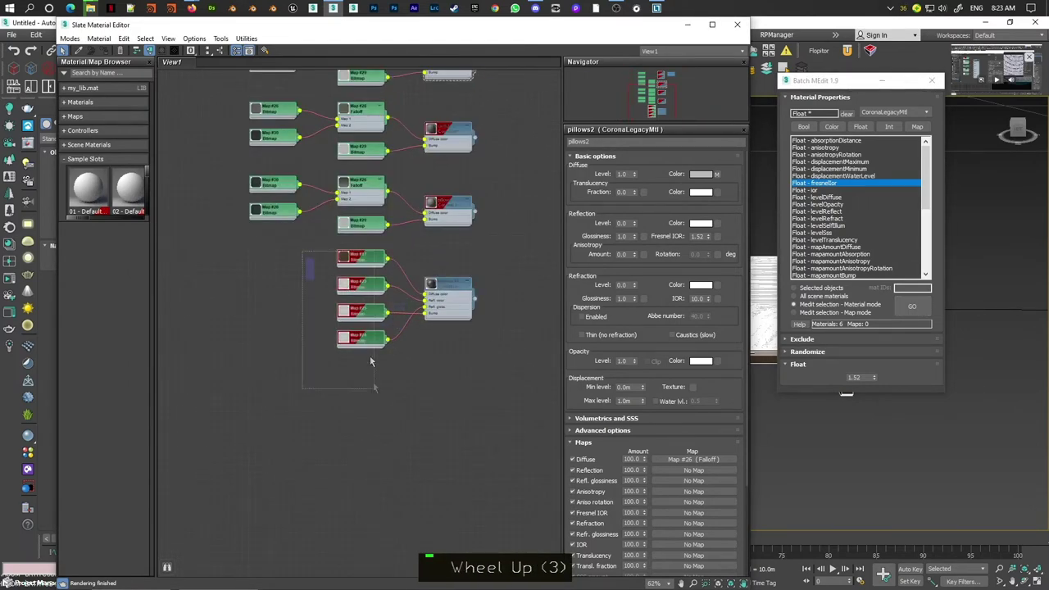
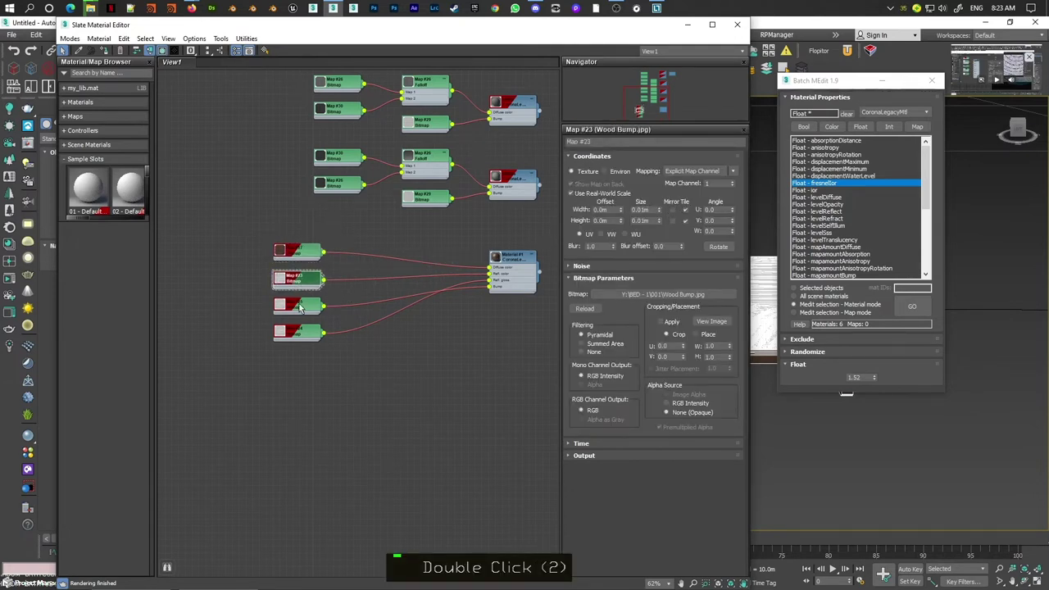
pyautogui.doubleClick(295, 311)
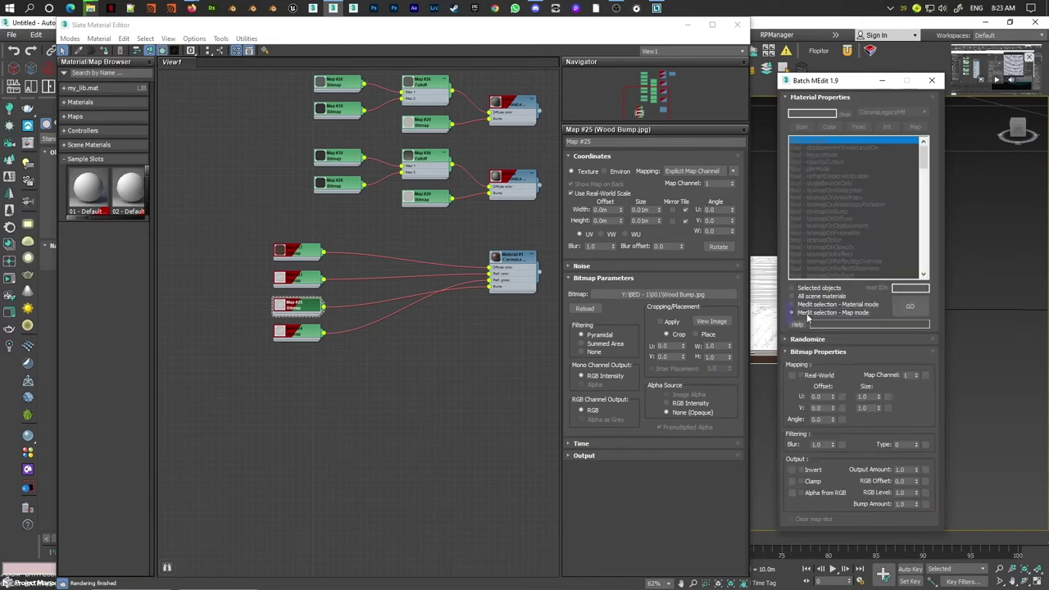
# Step: Enable Real-World size on the wood bitmaps and set Size U and V to 5.0
pyautogui.doubleClick(307, 257)
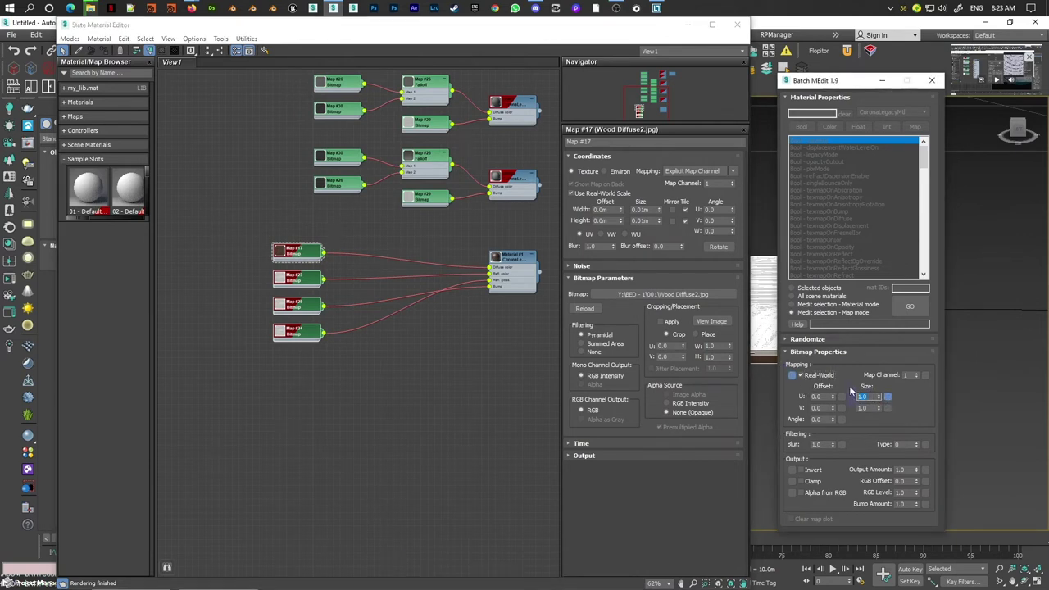
pyautogui.press('5')
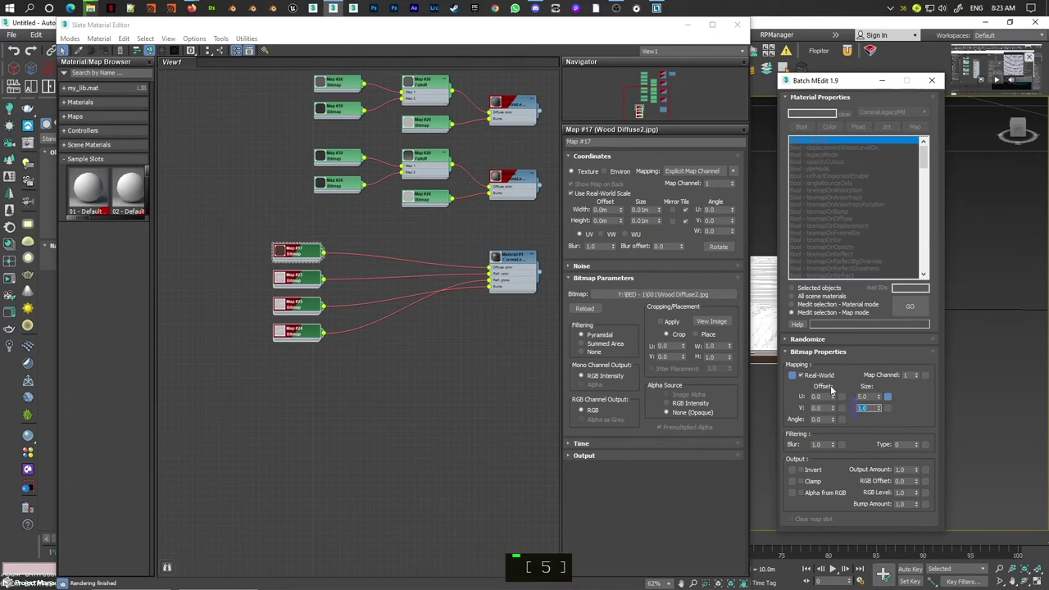
pyautogui.press('5')
pyautogui.press('Return')
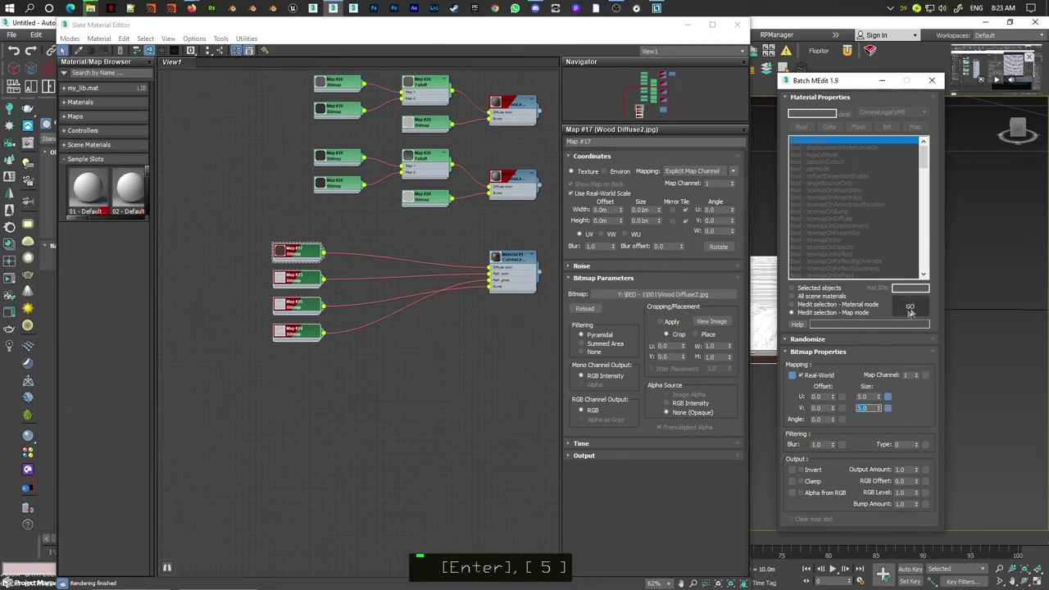
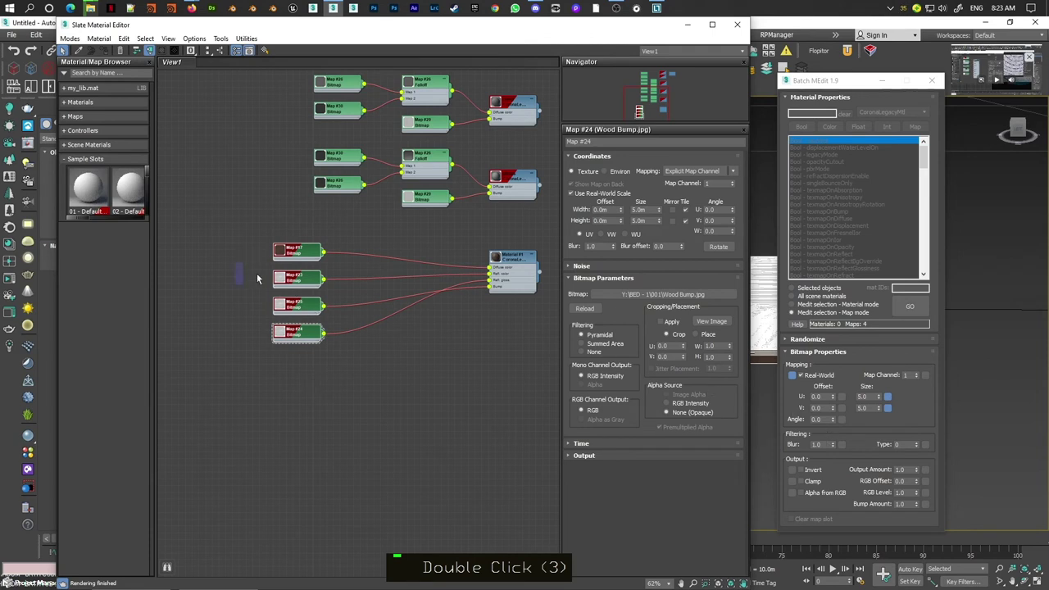
# Step: Check the Wood Bump map, then change the real-world size to 2.0 in both directions
pyautogui.doubleClick(241, 244)
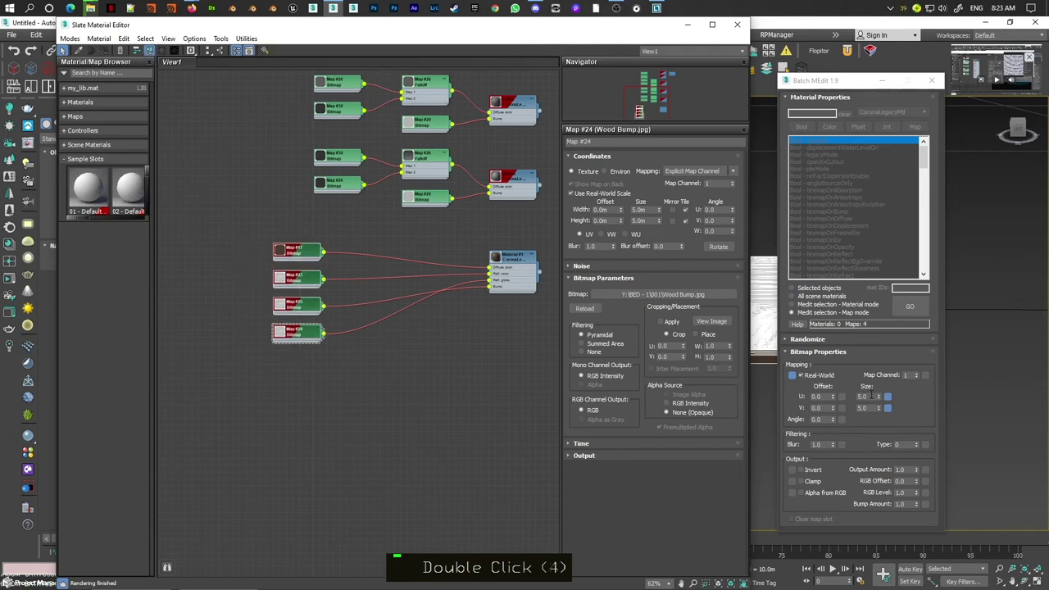
pyautogui.press('2')
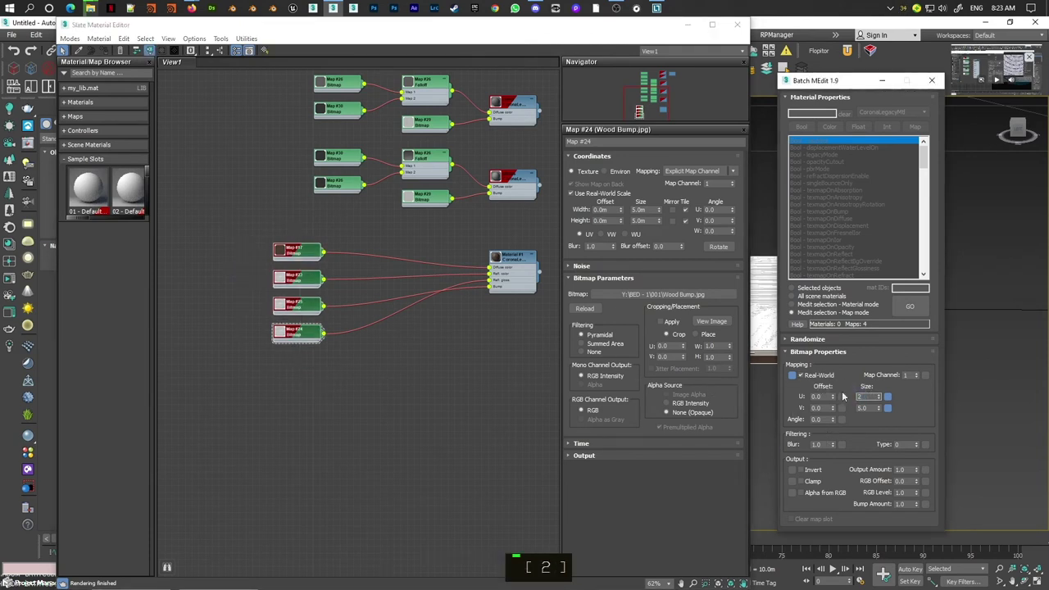
pyautogui.press('2')
pyautogui.press('Return')
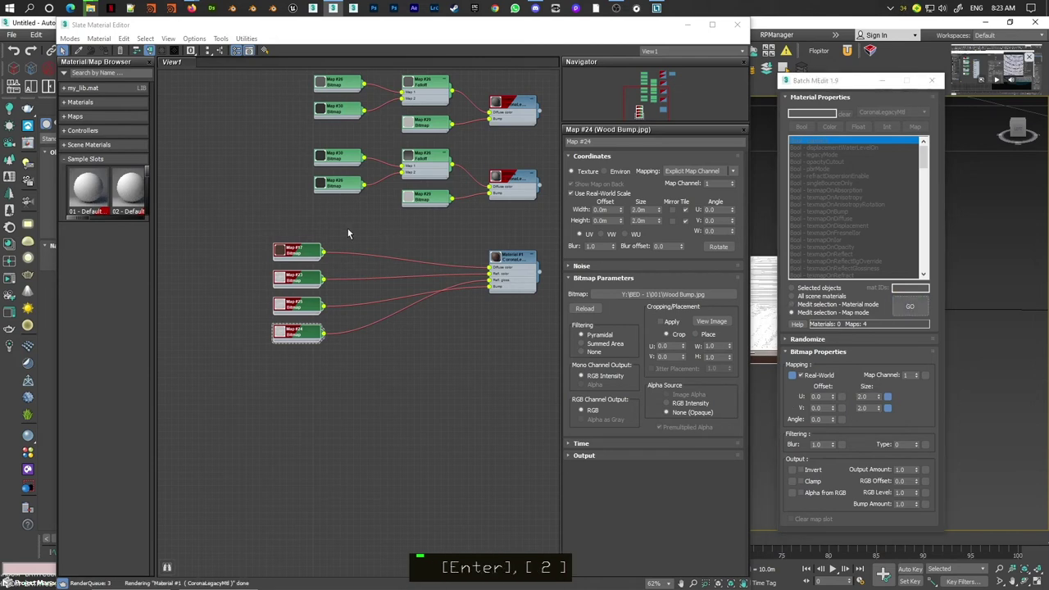